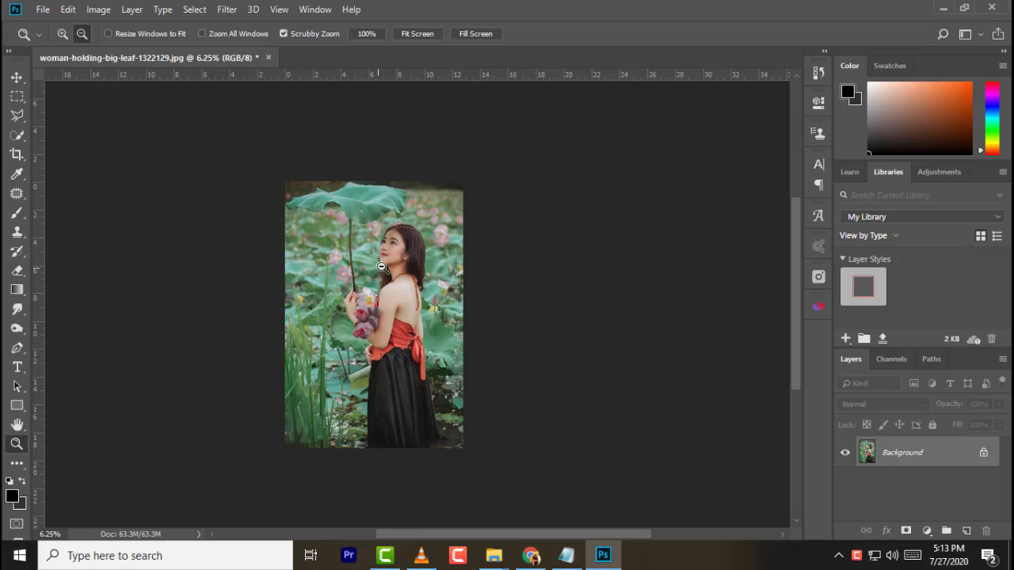
# - Zoom in on the photo of the woman holding the leaf
pyautogui.click(60, 37)
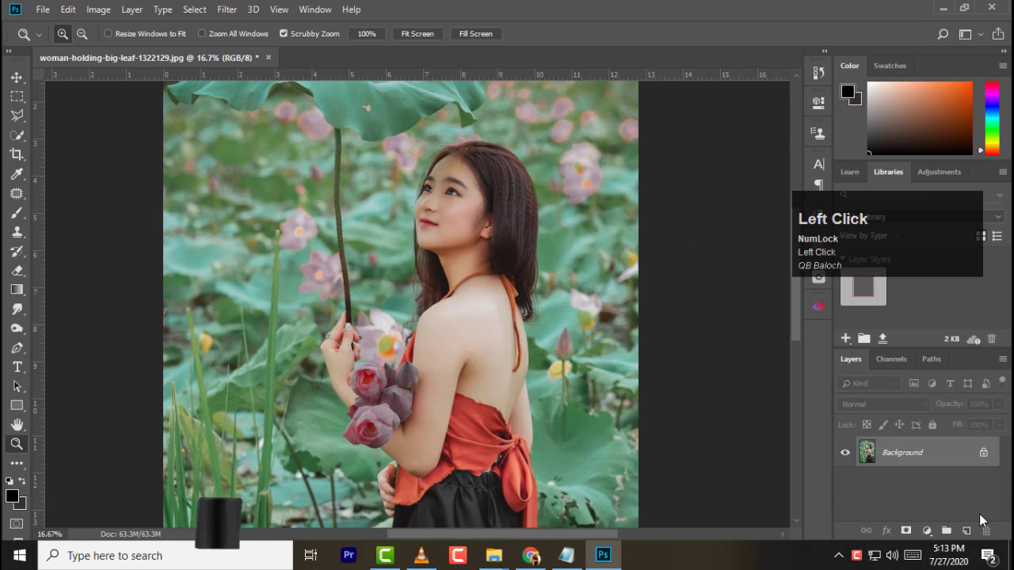
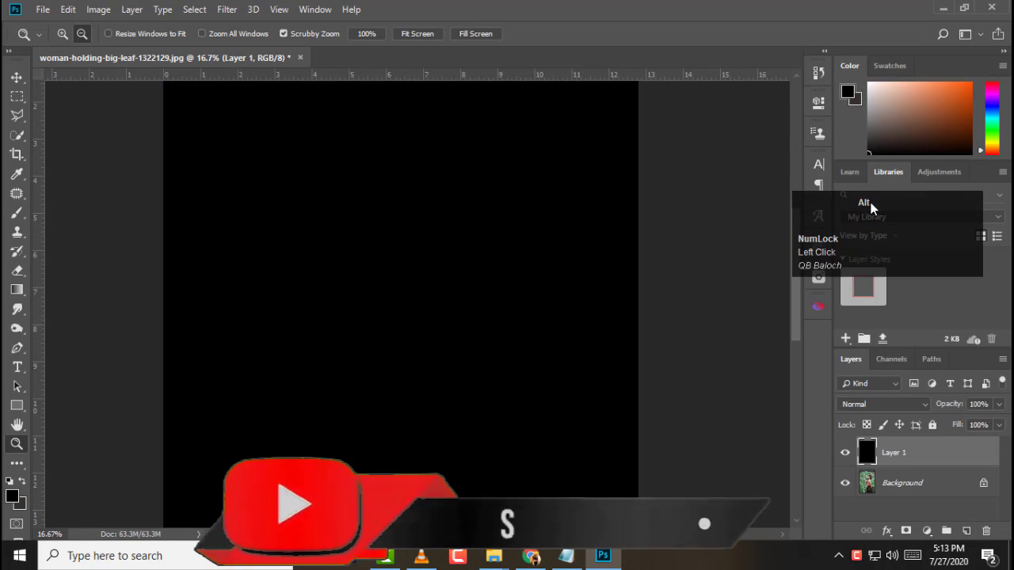
# - Apply monochromatic Add Noise and scale the noise layer up for rain streaks
pyautogui.click(227, 12)
pyautogui.click(648, 373)
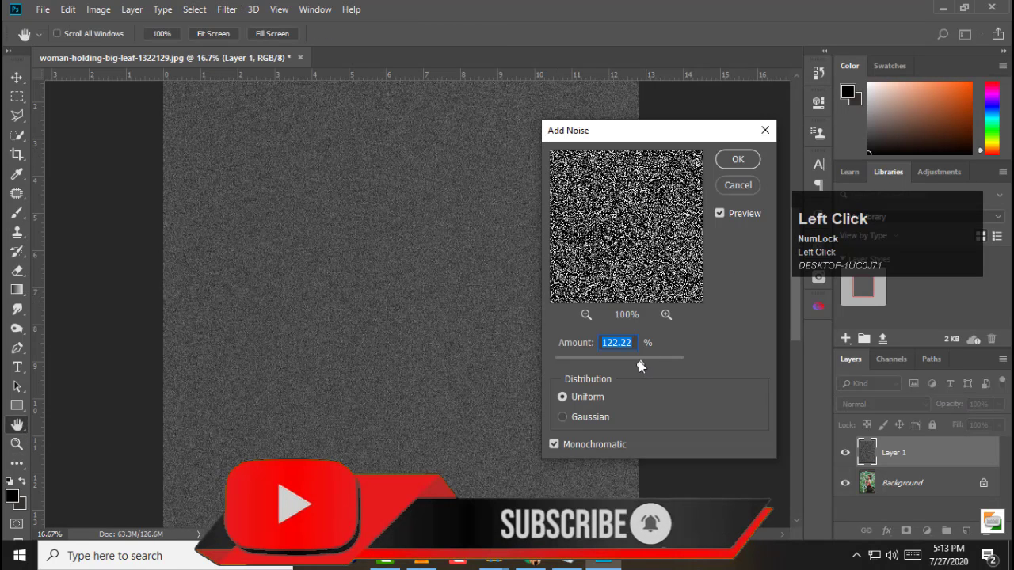
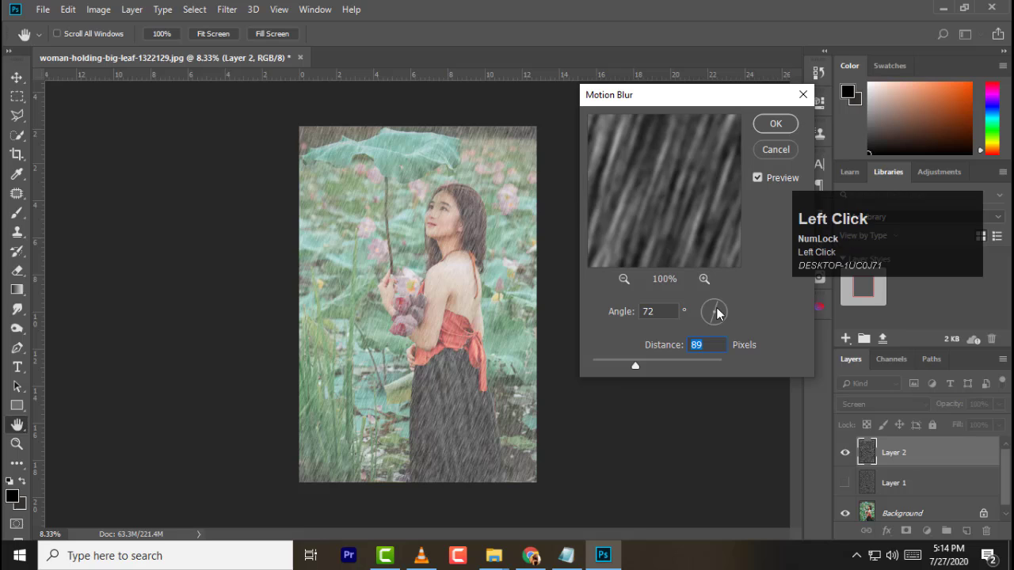
pyautogui.moveTo(720, 311); pyautogui.dragTo(778, 121)
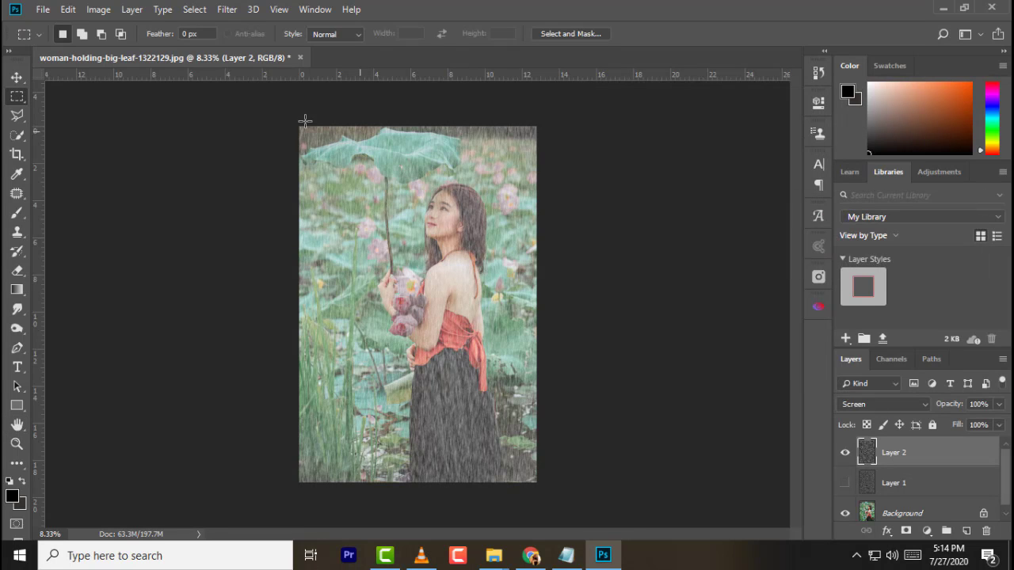
# - Add a Levels adjustment above the rain layer and zoom in on the leaf and face
pyautogui.click(937, 541)
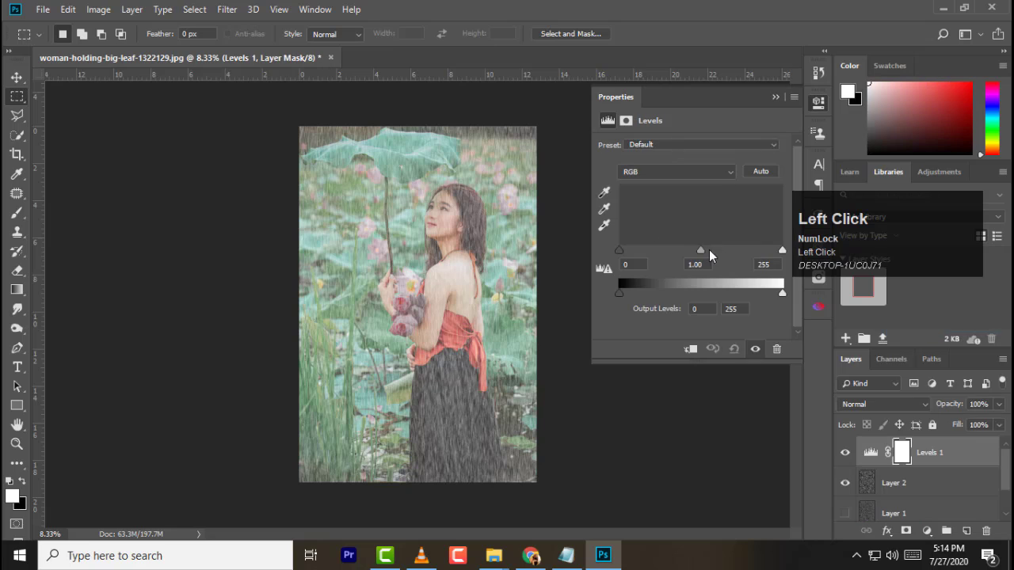
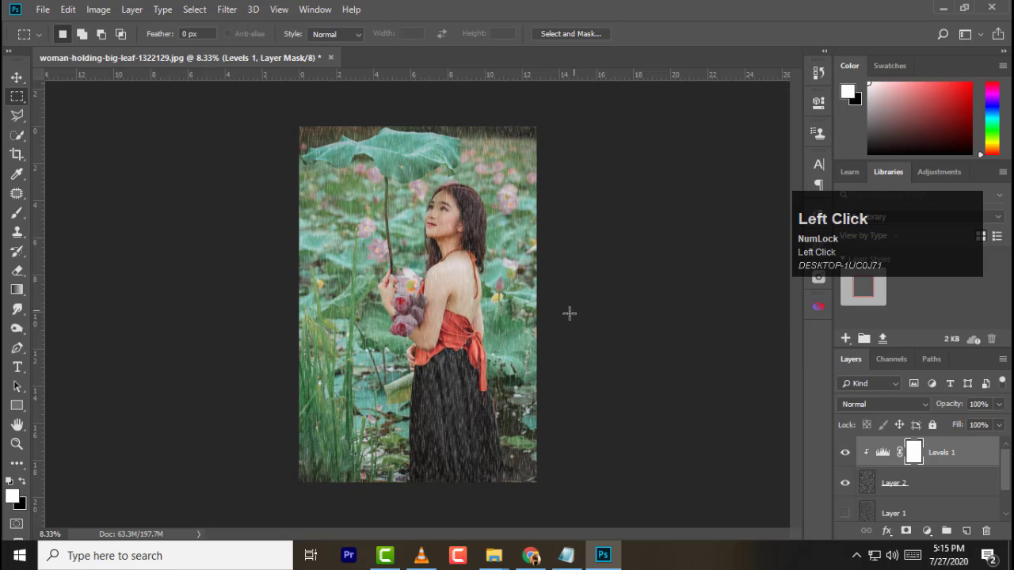
pyautogui.click(22, 447)
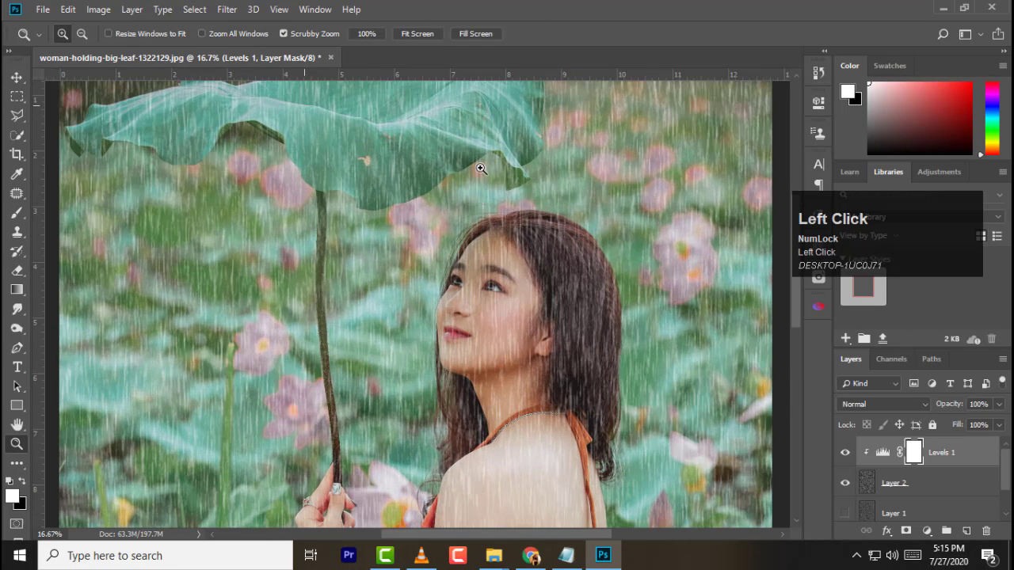
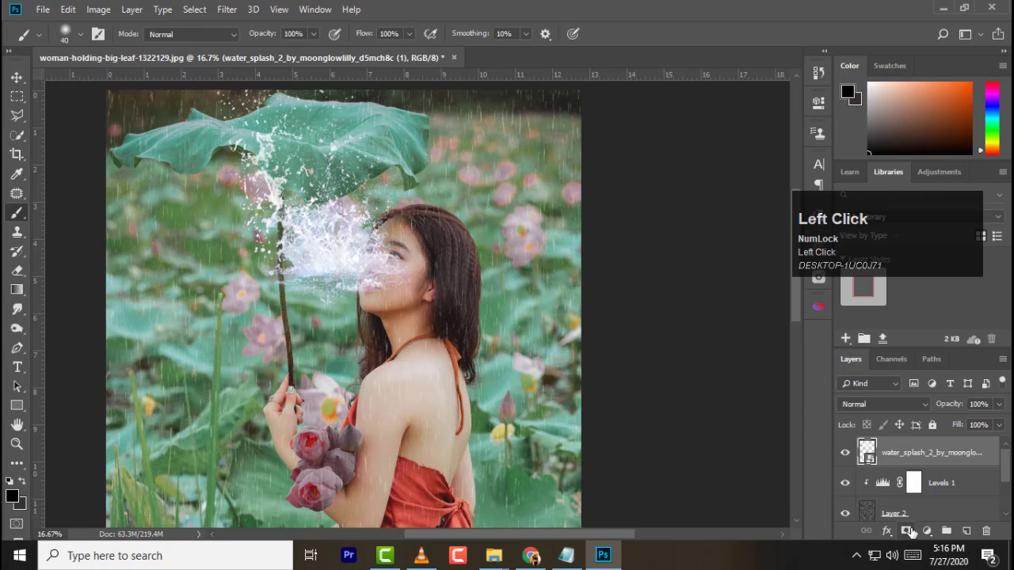
# - Enlarge the brush with repeated ] strokes to paint the splash layer mask
pyautogui.write(']]]]]]]]]]]]]]]')
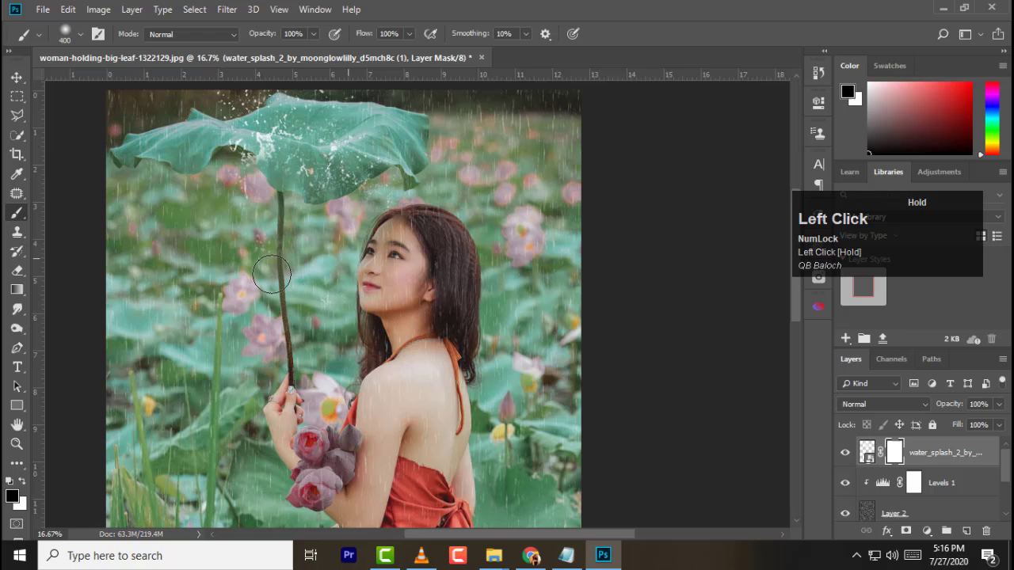
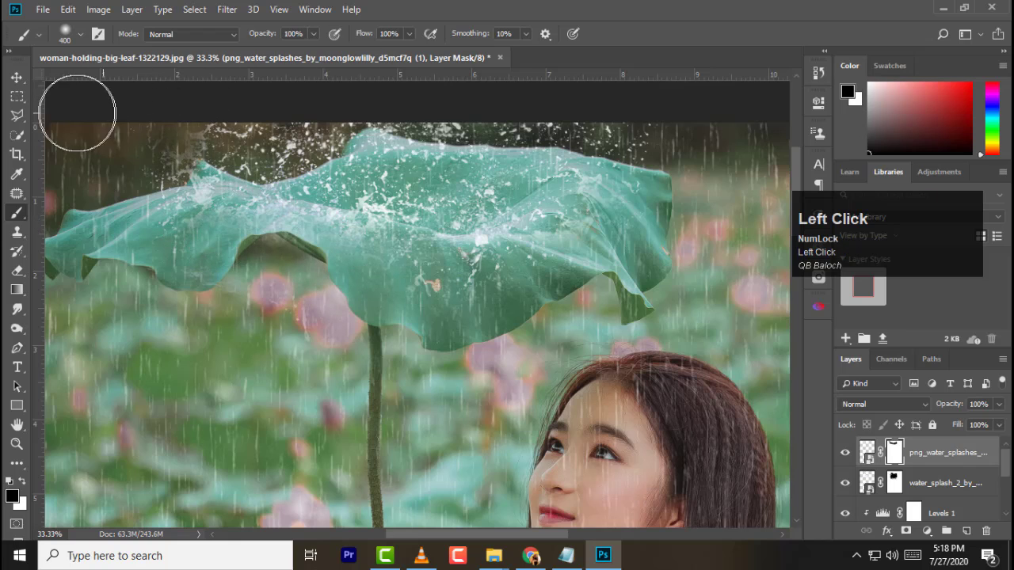
# - Apply Gaussian Blur to both water splash layers on the leaf
pyautogui.click(232, 19)
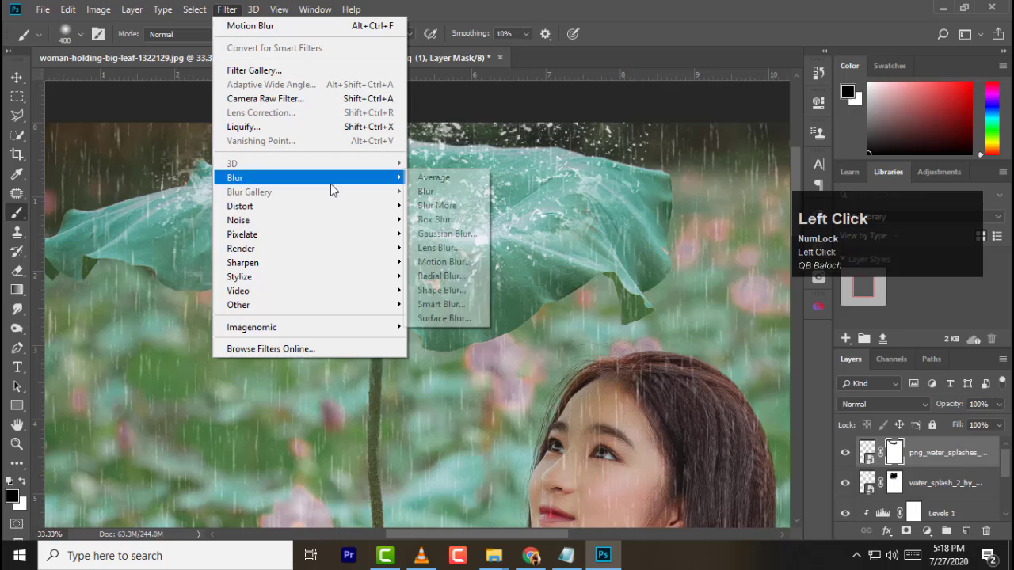
pyautogui.click(451, 247)
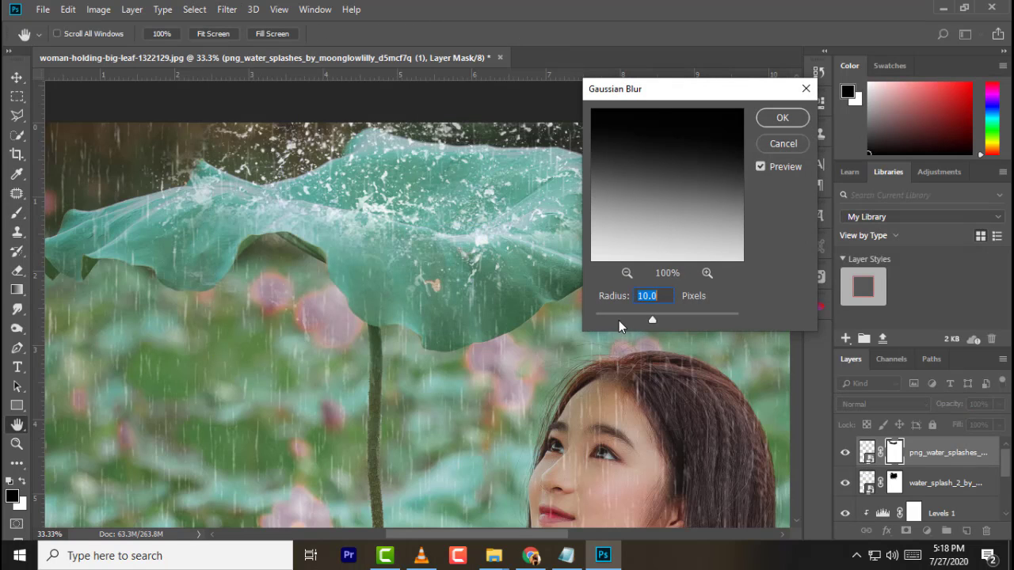
pyautogui.click(768, 153)
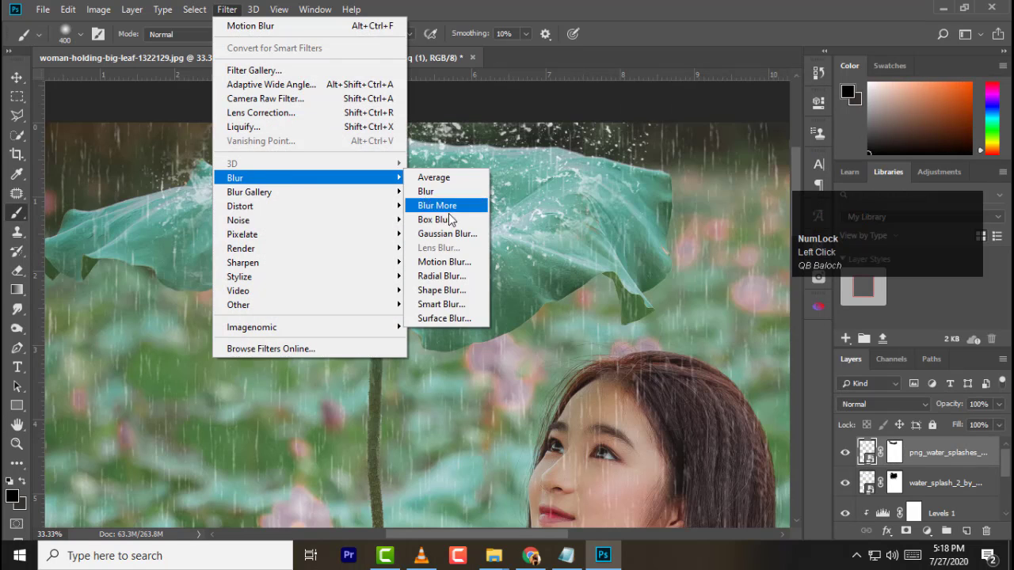
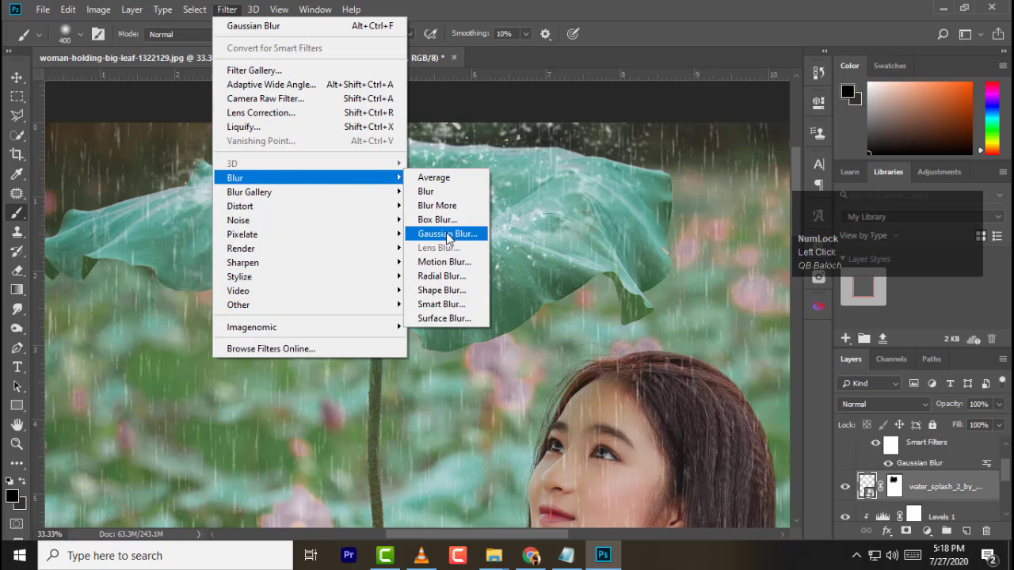
pyautogui.click(778, 129)
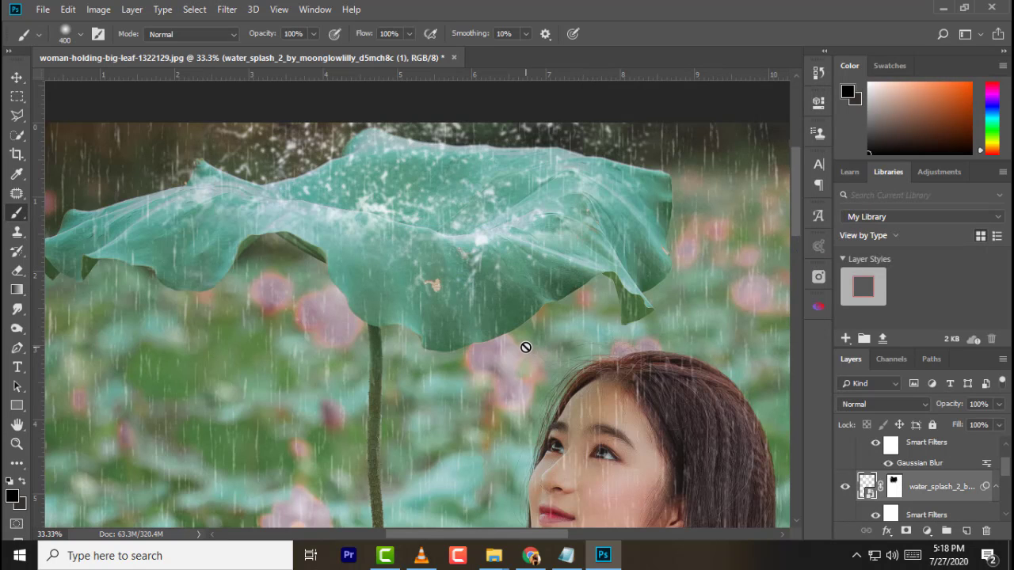